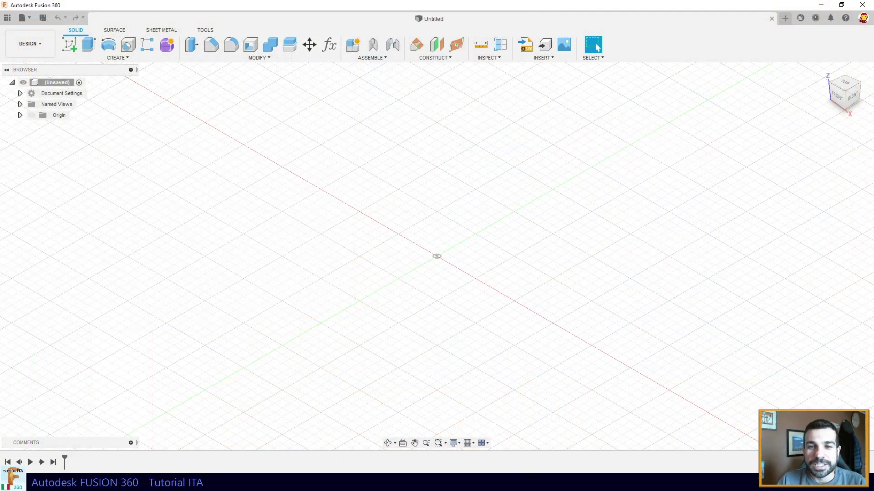
Enter Create Form mode and begin a T-spline cylinder on the ground plane.
key(ctrl+2)
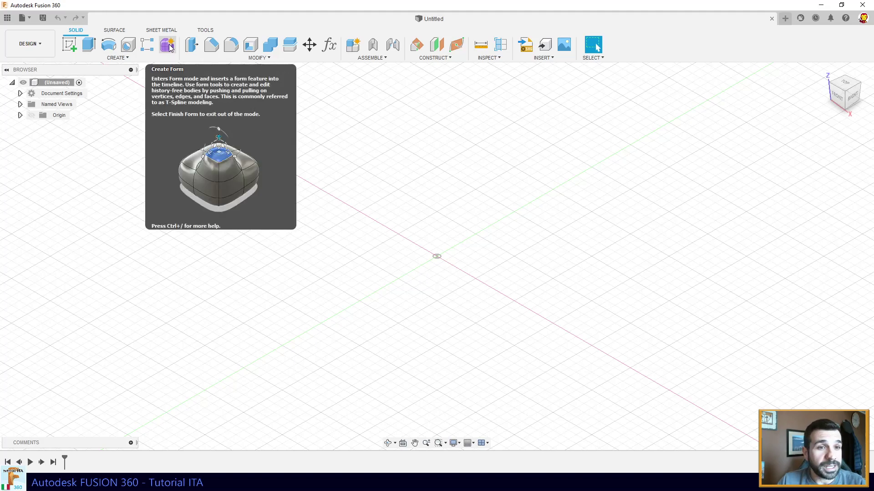
click(173, 49)
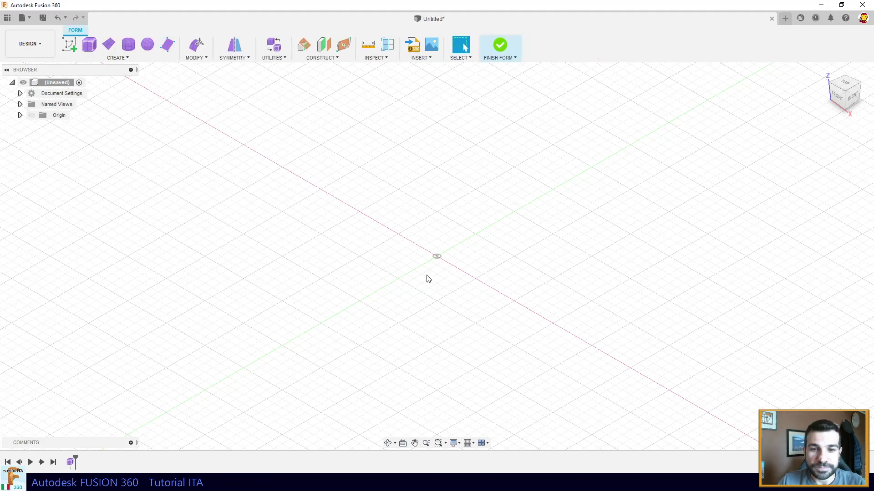
click(131, 43)
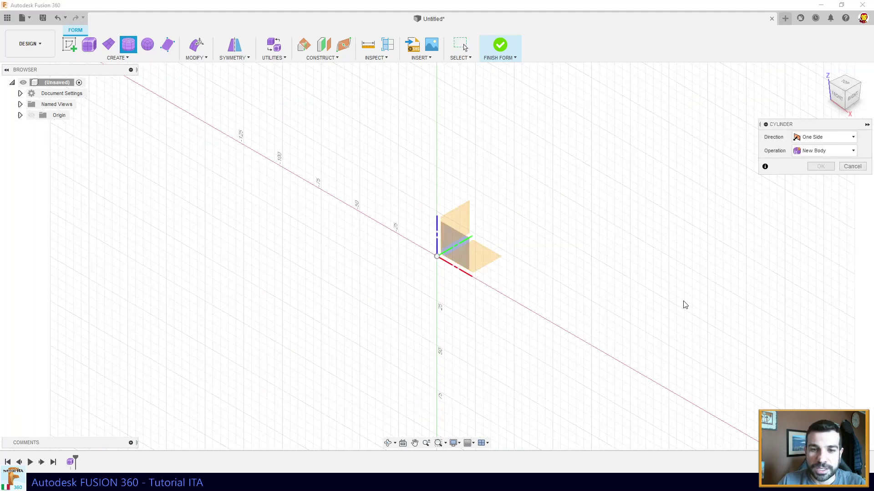
click(491, 261)
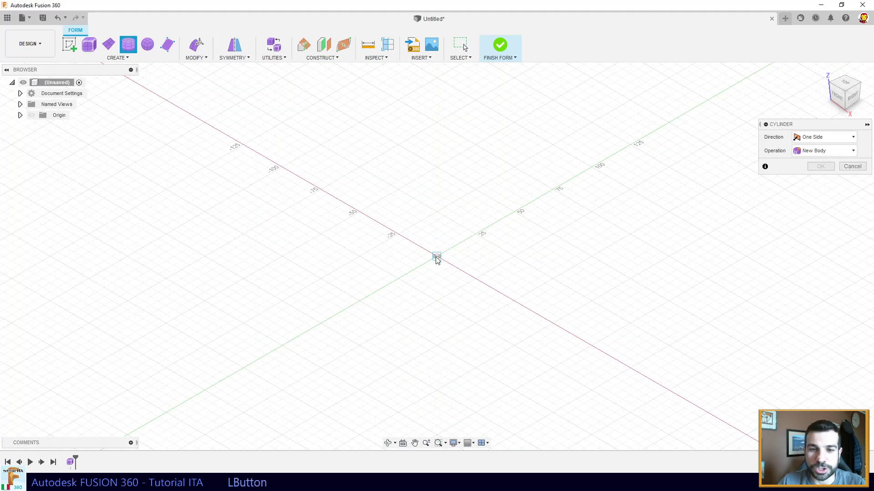
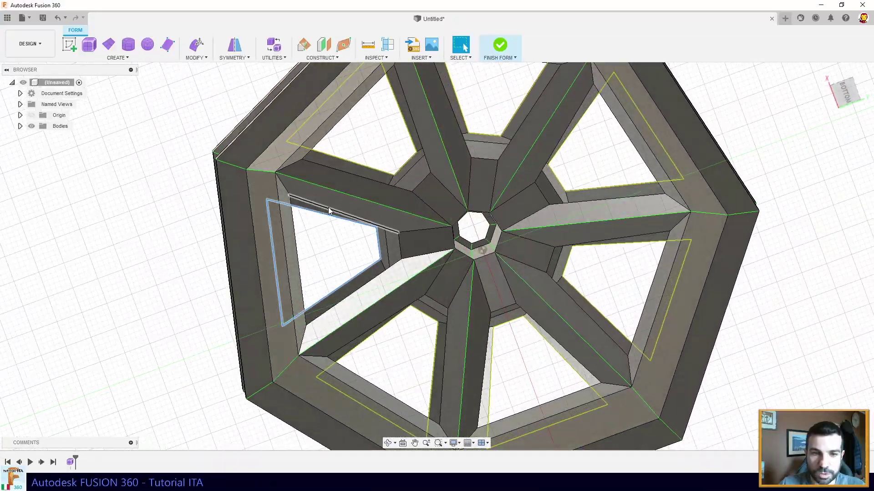
Bridge the upper spoke-opening face to its matching lower face with Modify > Bridge.
click(330, 208)
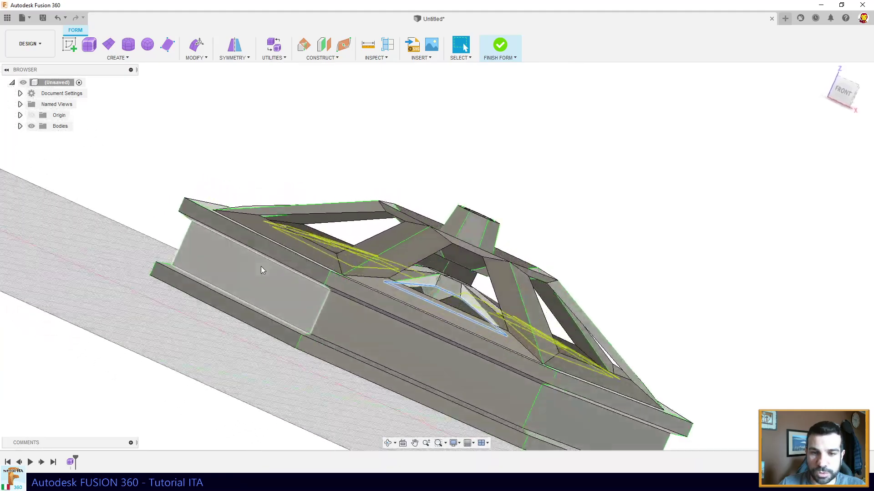
click(293, 160)
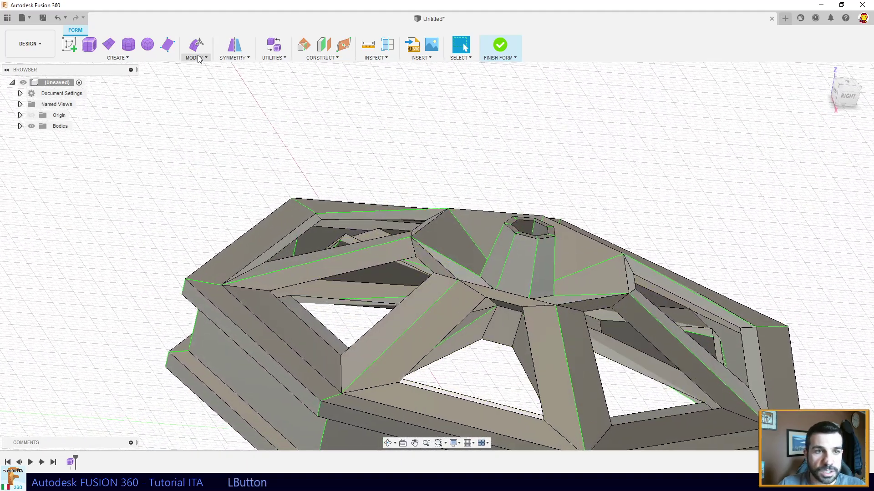
click(214, 134)
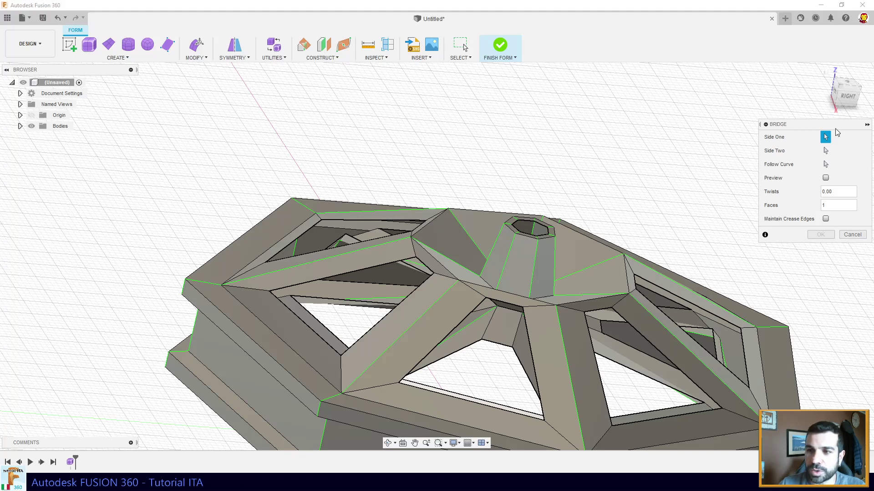
click(368, 273)
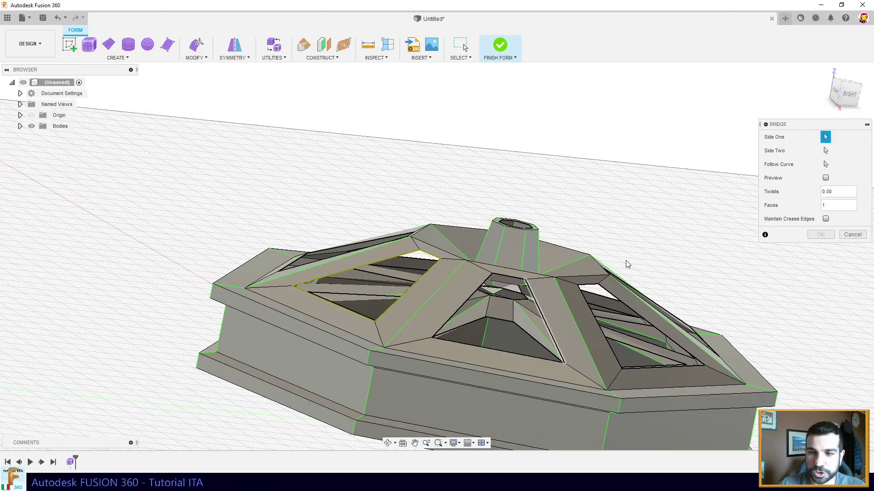
click(829, 154)
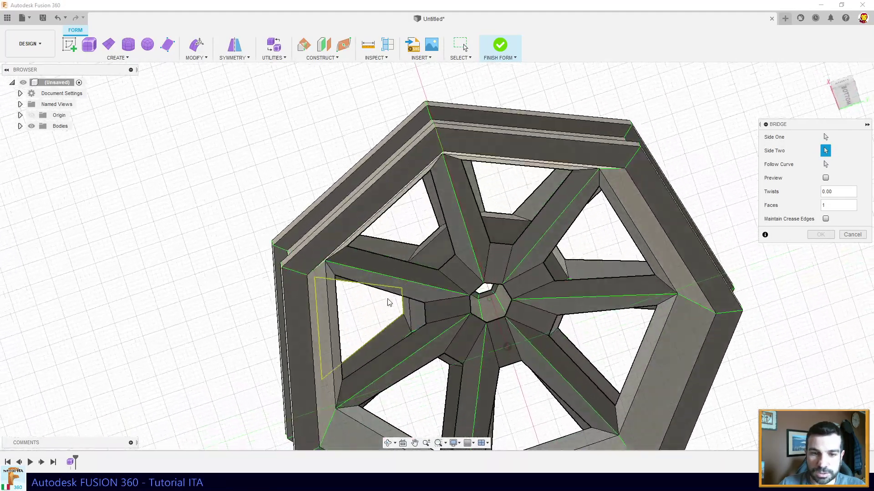
click(384, 290)
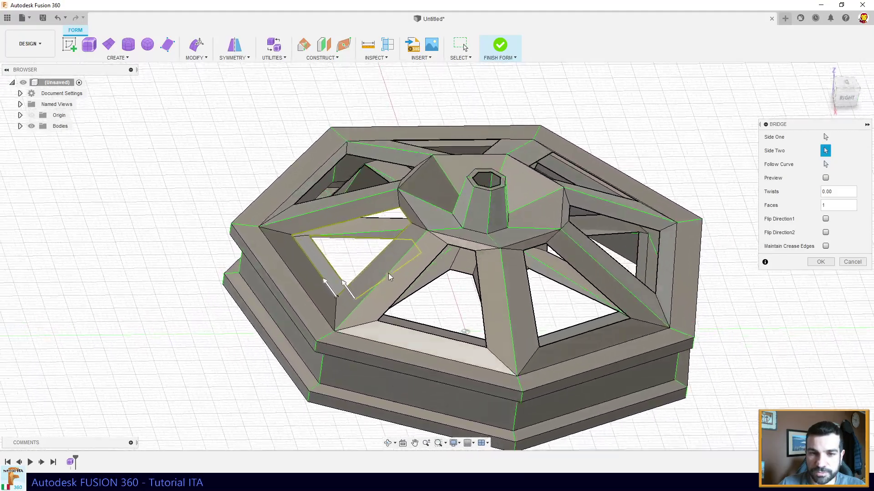
click(827, 265)
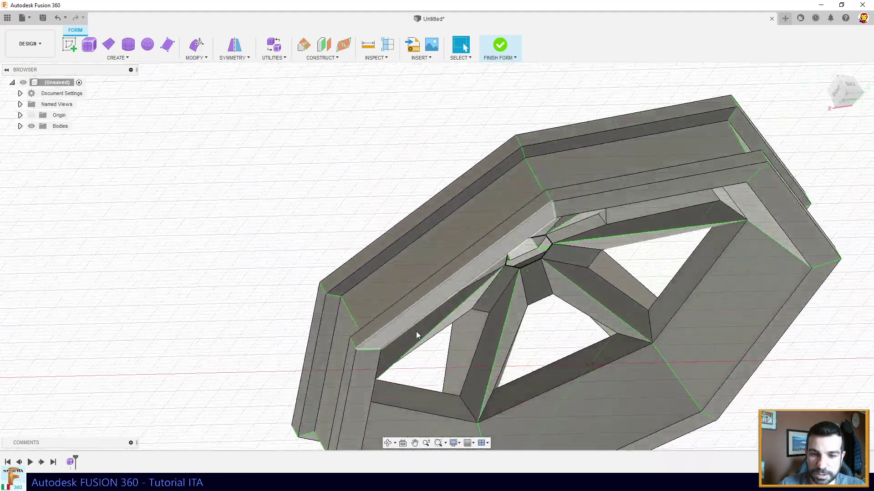
Orbit the wheel to inspect the new bridge between the rim layers.
click(418, 196)
click(514, 231)
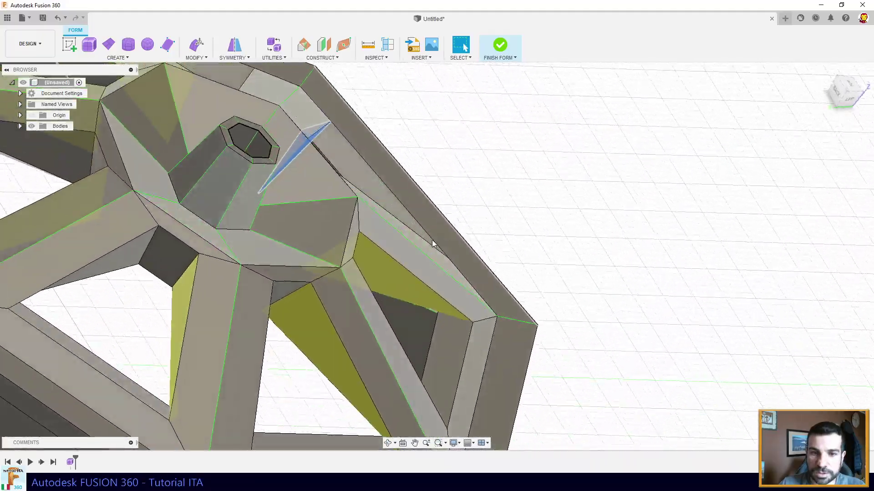
click(427, 164)
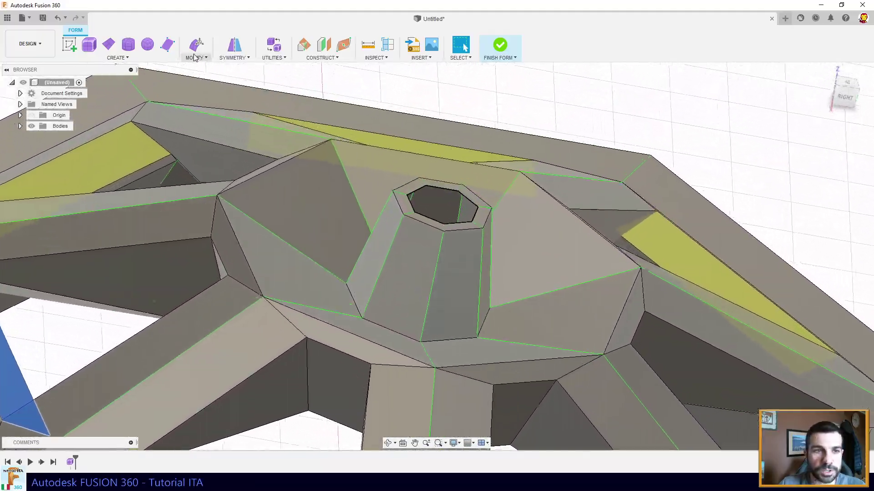
Bridge the hub's top octagon face to the bottom octagon face, opening the central hole.
click(197, 58)
click(208, 129)
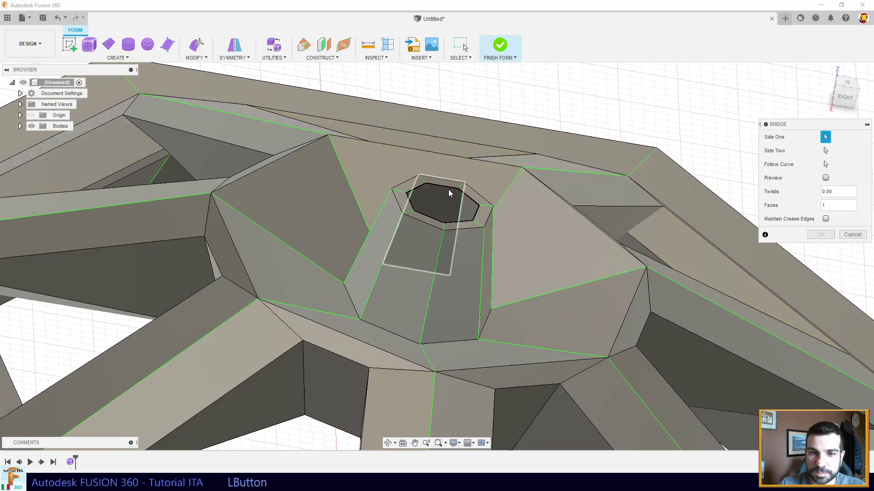
click(449, 191)
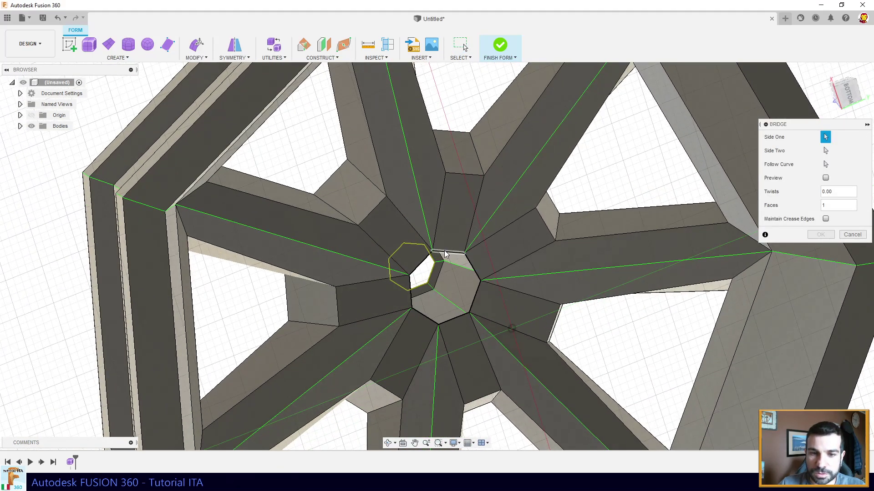
click(447, 253)
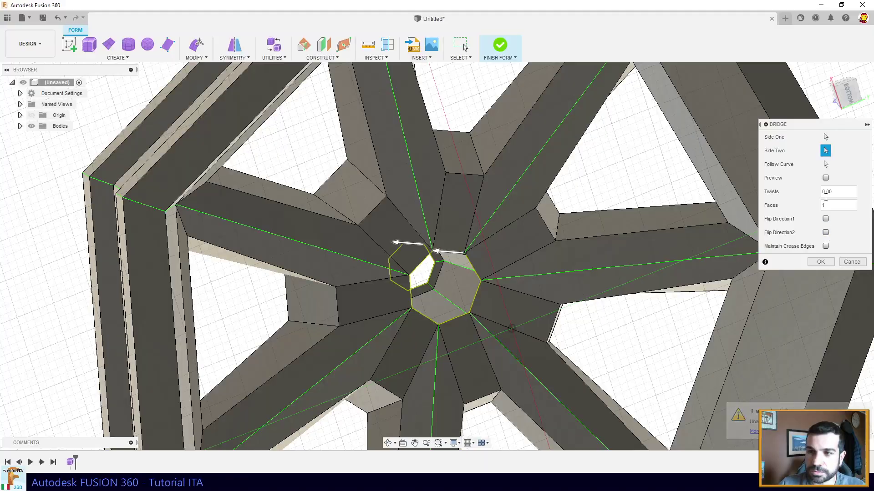
click(822, 266)
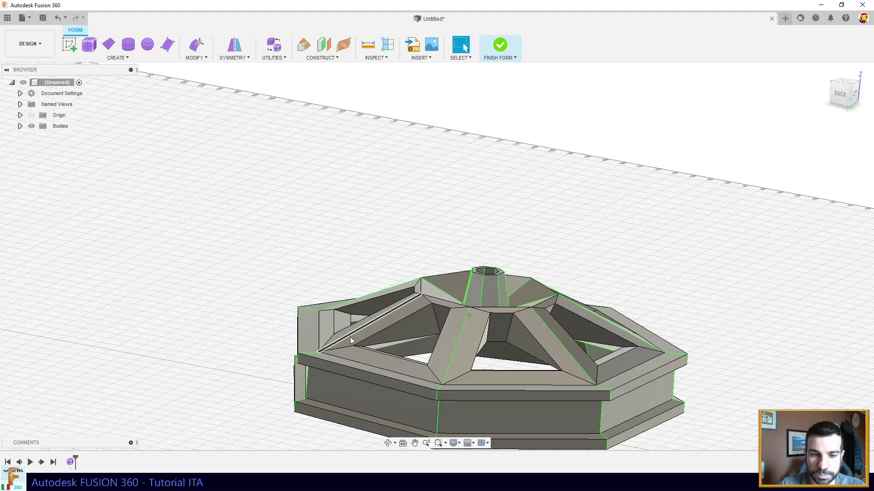
Start Edit Form on a spoke-opening edge, switch coordinate space and pick rim frame edges.
click(434, 281)
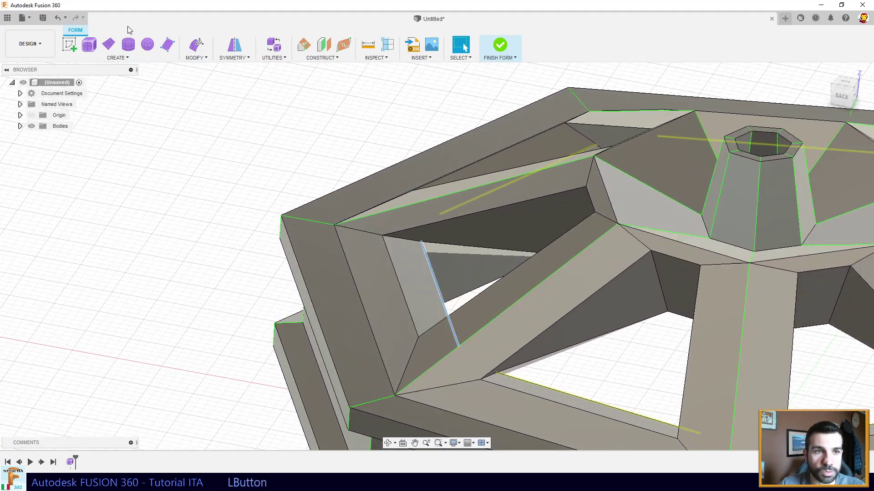
click(199, 47)
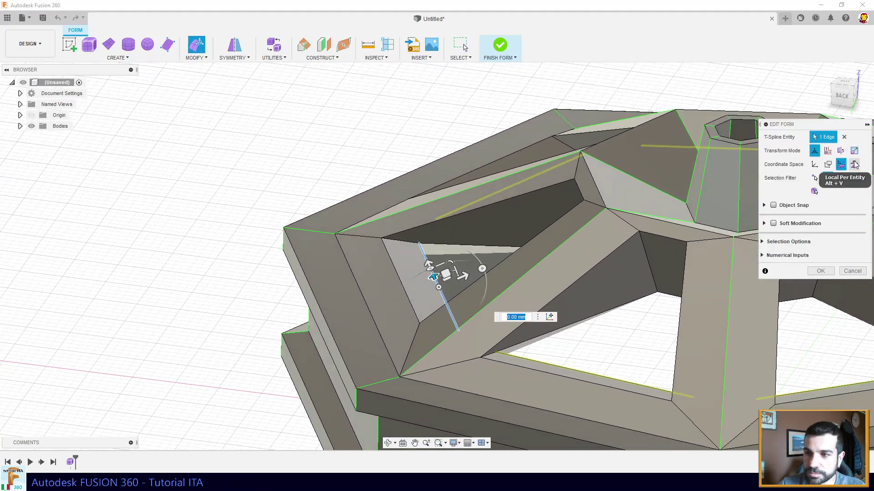
click(817, 169)
click(443, 262)
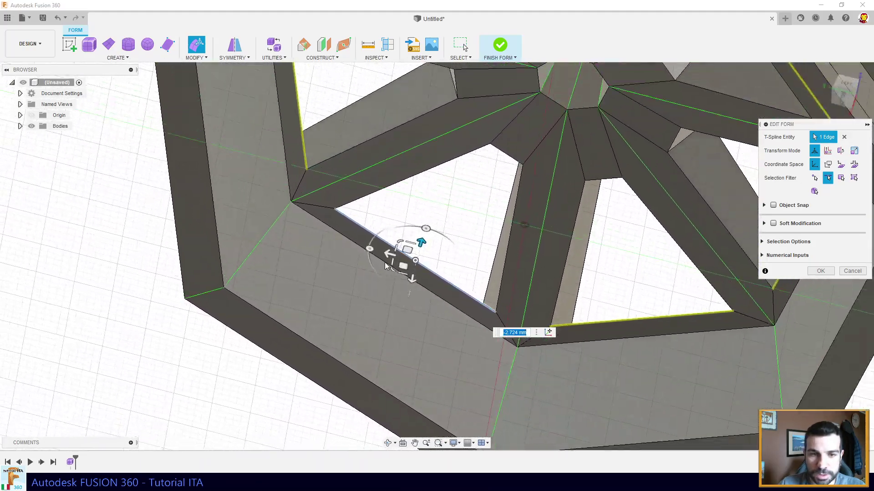
click(353, 250)
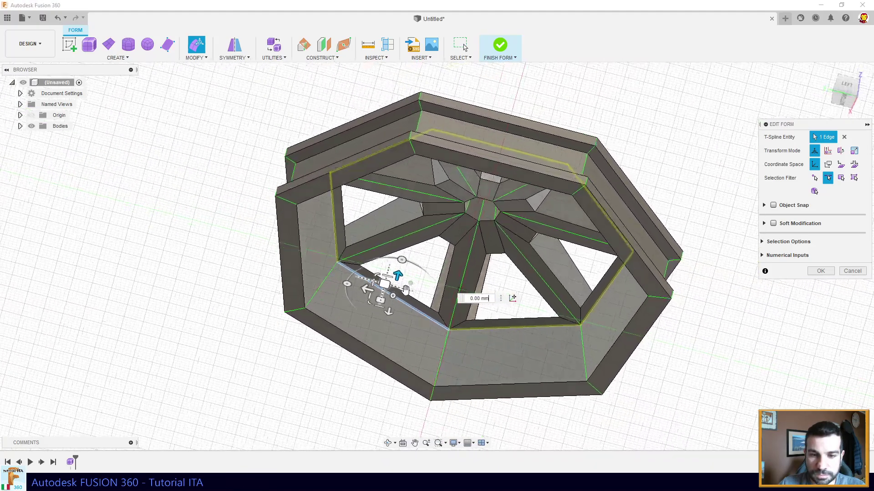
Shift an outer rim band edge along itself by about 1.4 mm and 1.7 mm, then finish.
click(413, 311)
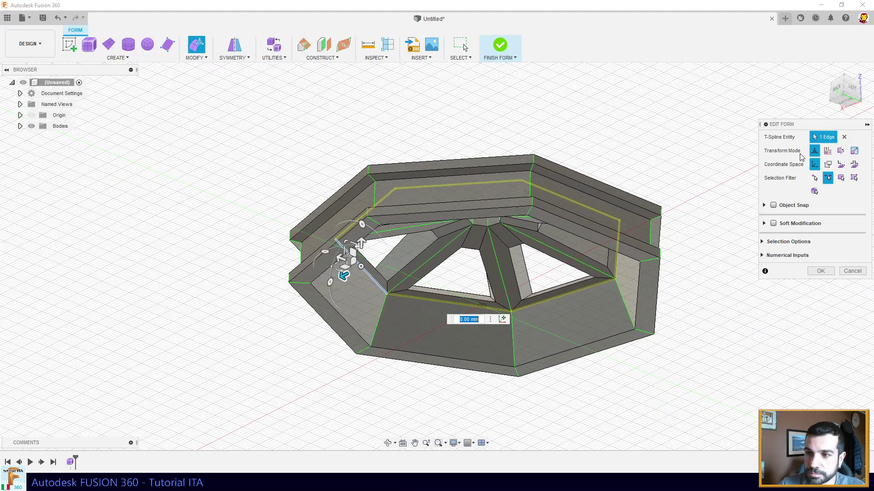
click(841, 168)
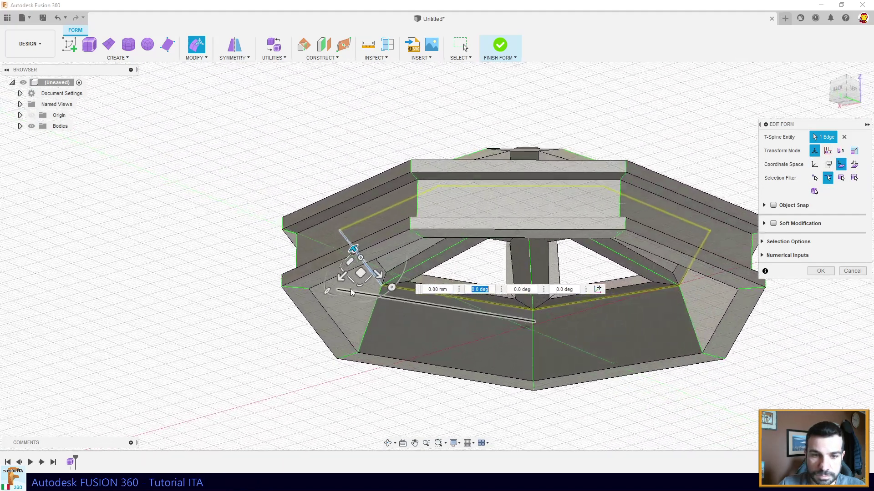
click(331, 278)
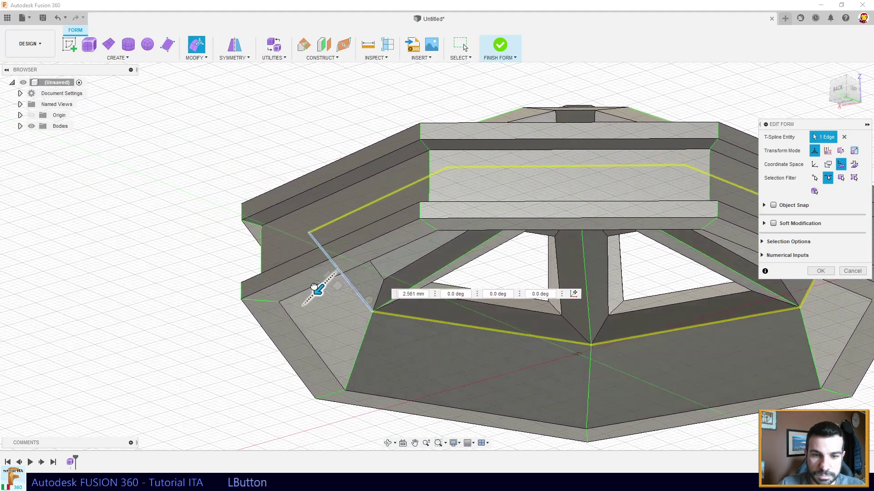
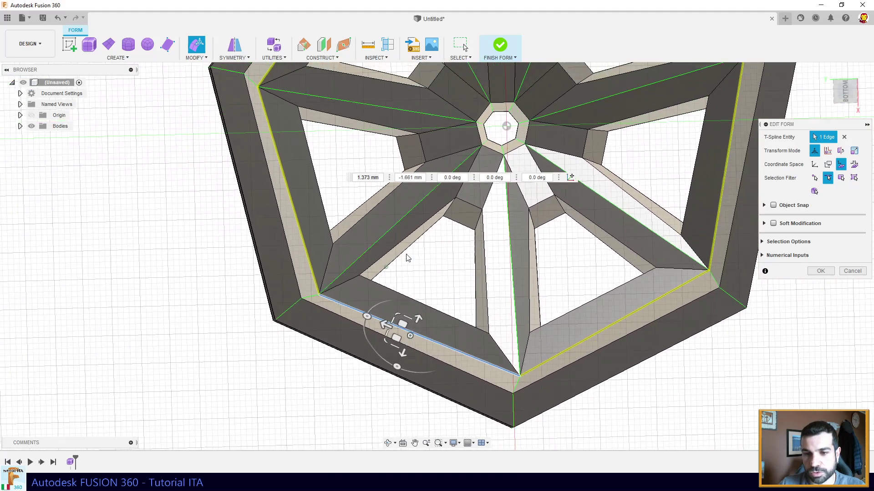
key(Escape)
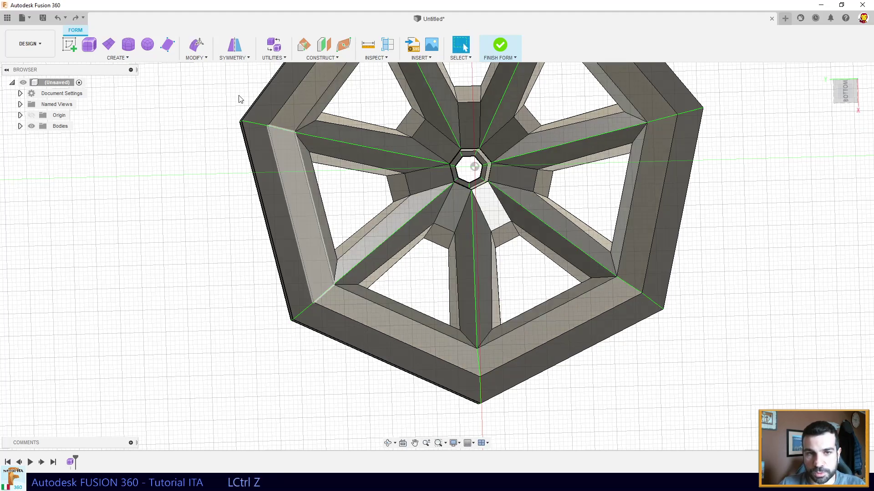
Redo the undone Bridge to restore the wheel cage geometry.
click(83, 17)
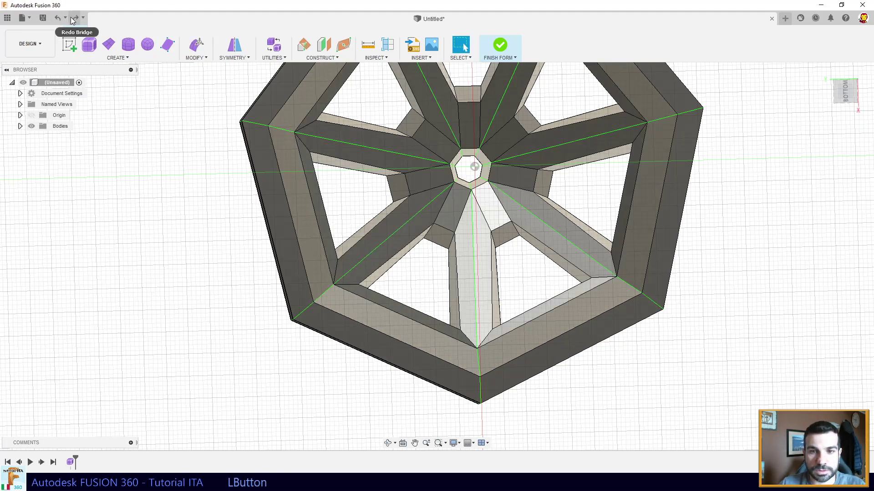
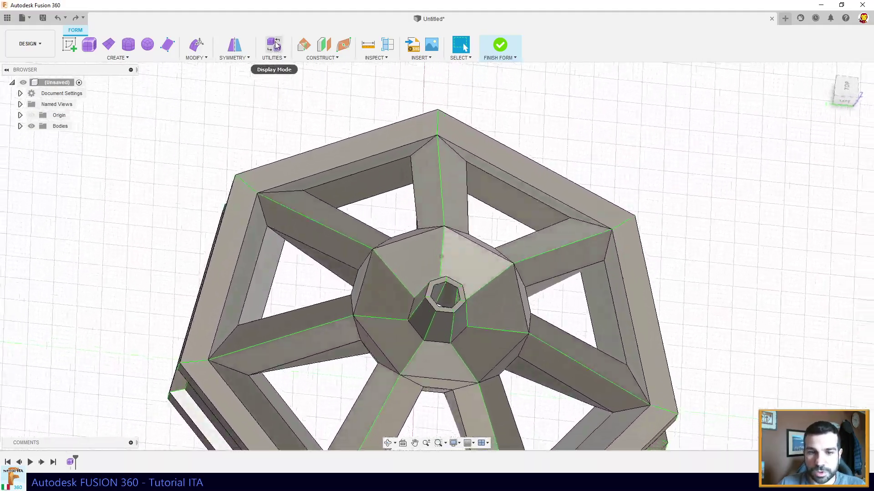
Switch the T-spline body to Smooth Display via Utilities > Display Mode.
click(279, 46)
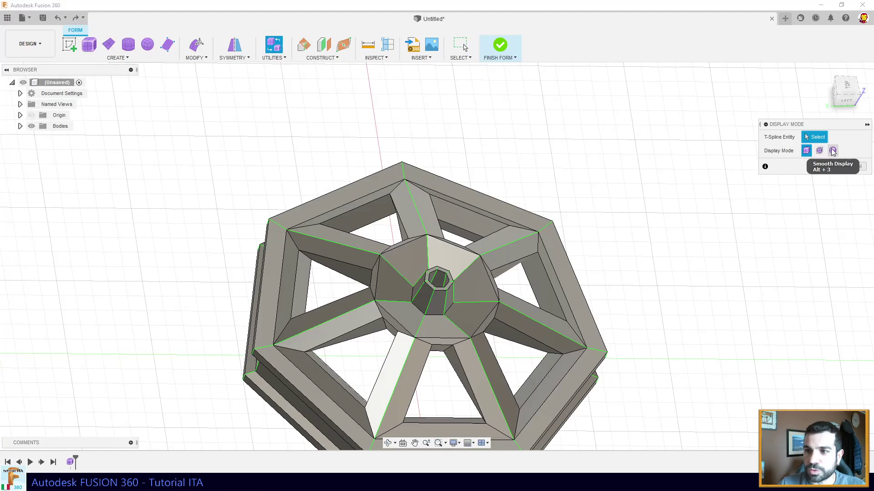
click(835, 153)
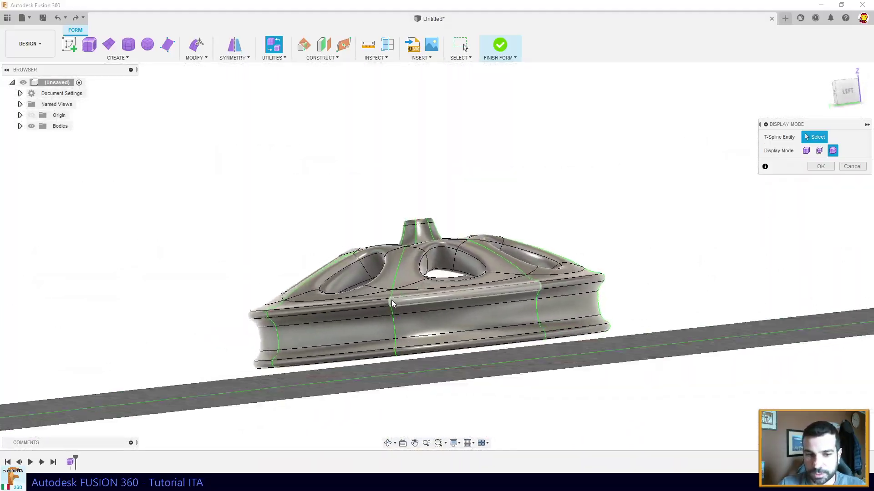
click(826, 166)
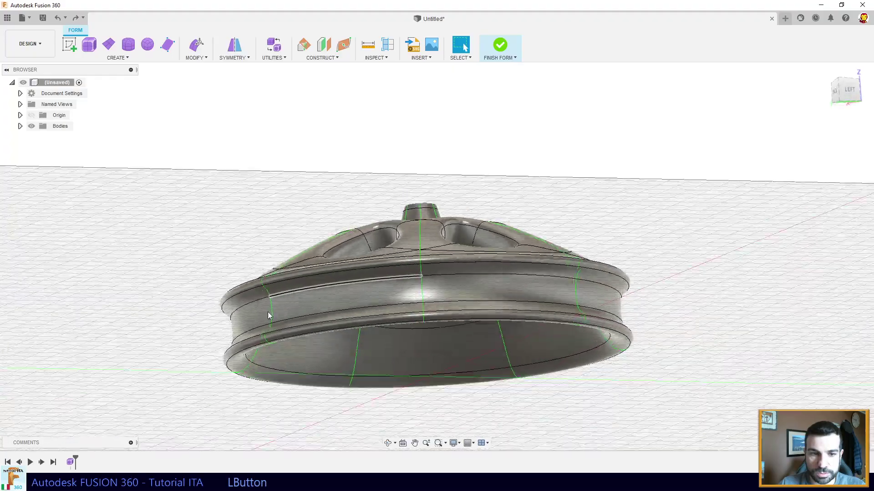
Select the upper and lower circular rim edges for modifying.
click(258, 242)
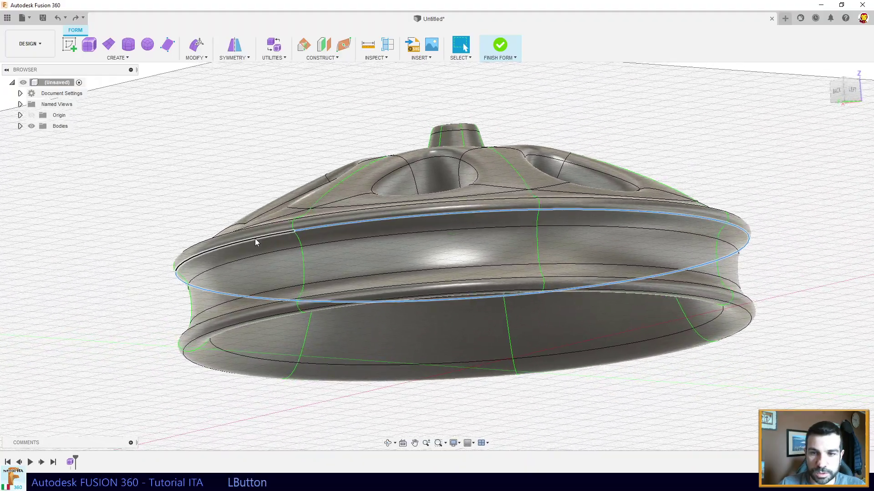
click(207, 334)
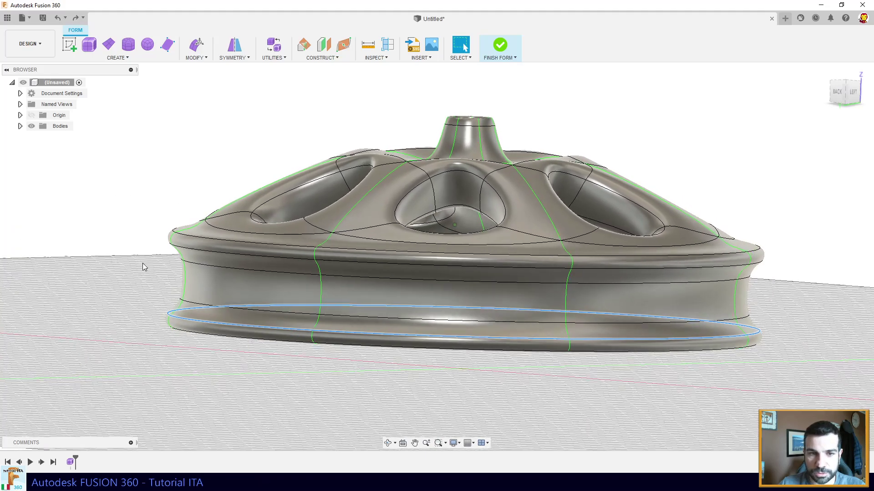
click(147, 268)
click(206, 60)
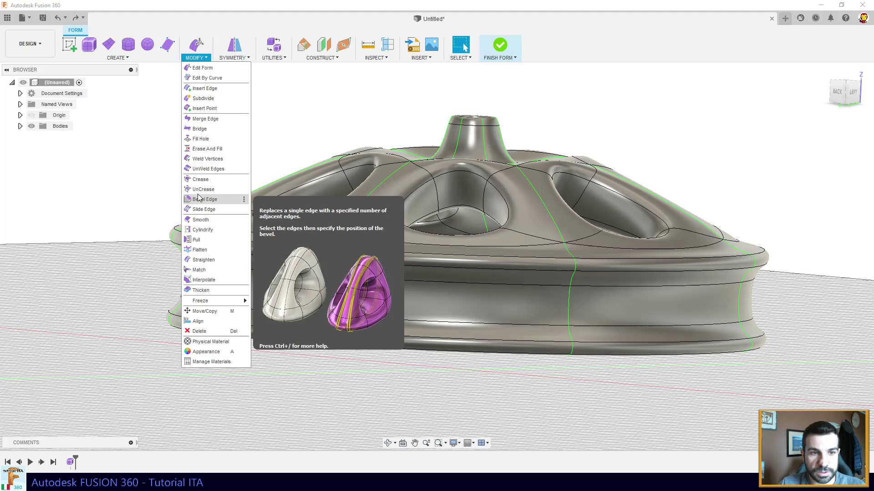
Crease the upper and lower circular rim edges sharp and confirm.
click(202, 185)
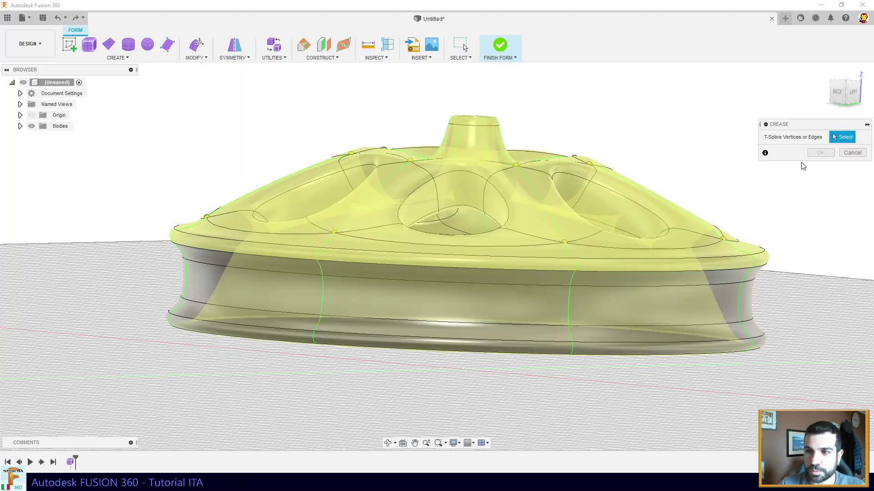
click(296, 261)
click(230, 324)
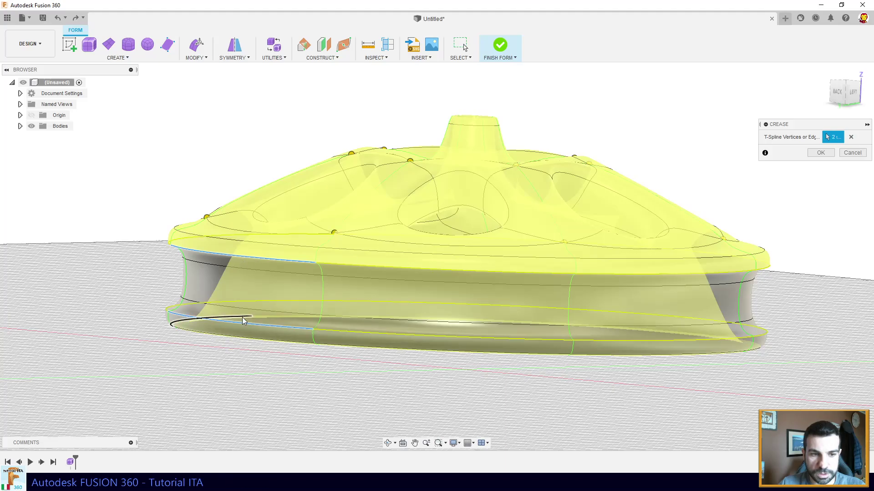
click(822, 158)
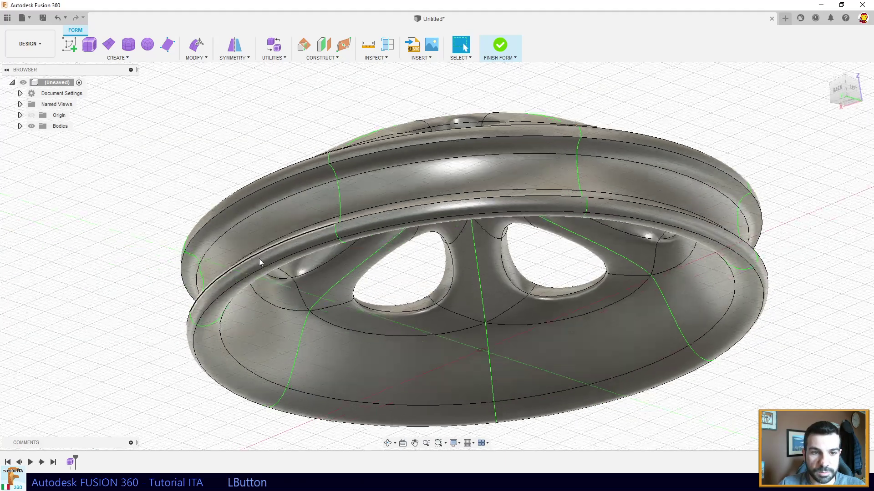
View the spoke side from the top and select the edge loop ringing the hub.
click(222, 200)
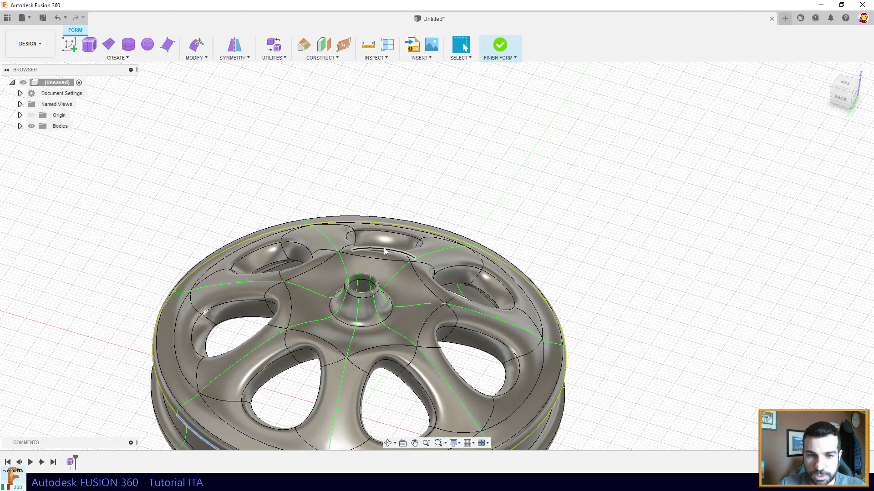
click(290, 316)
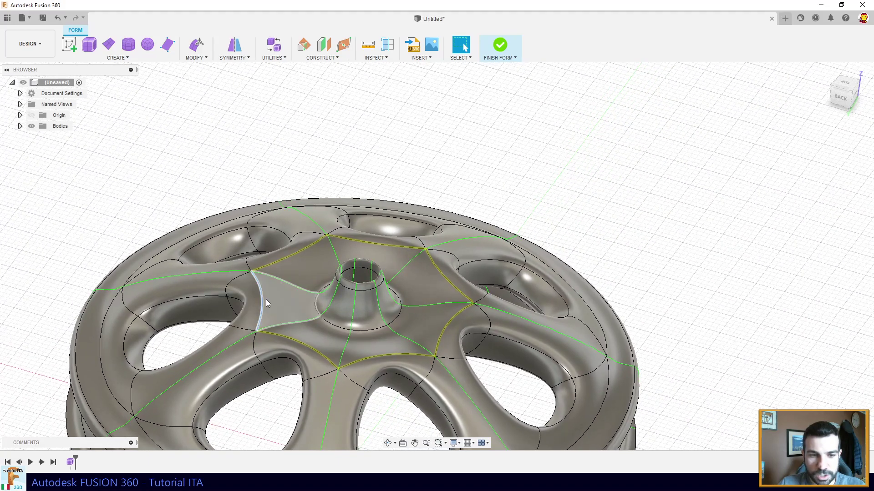
Scale the ring of hub edges with Edit Form to reshape the hub collar.
click(198, 50)
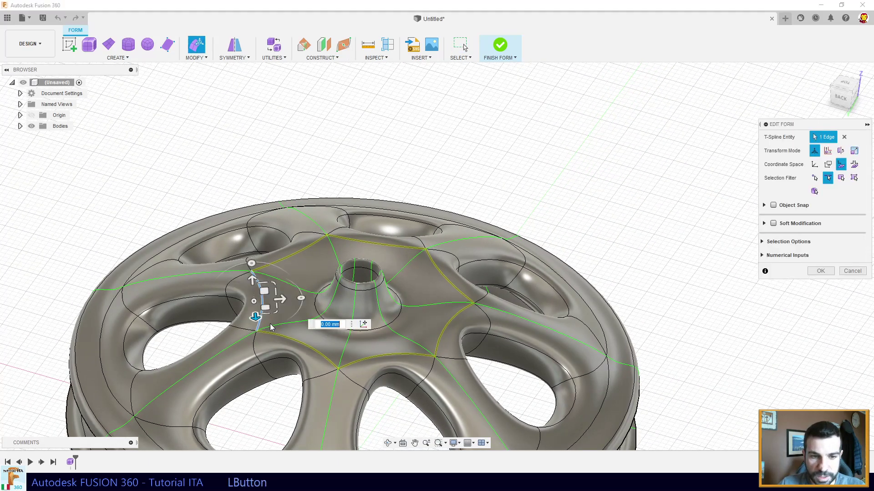
click(314, 350)
click(411, 357)
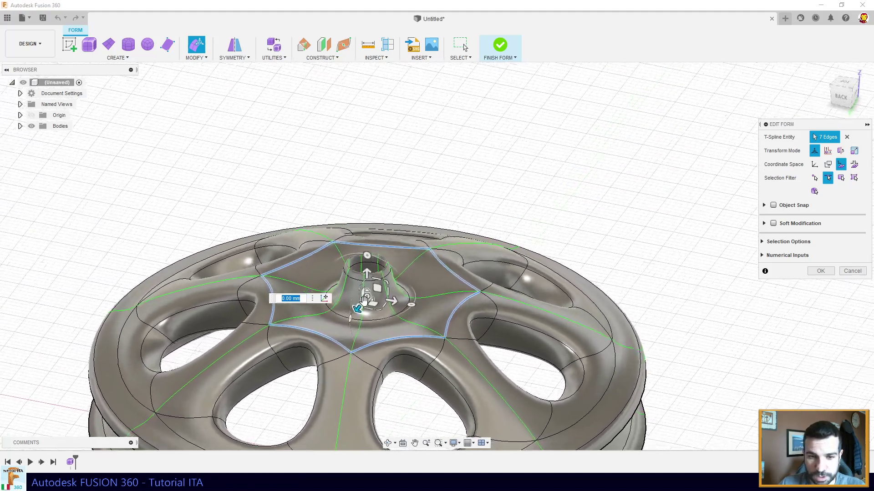
click(377, 291)
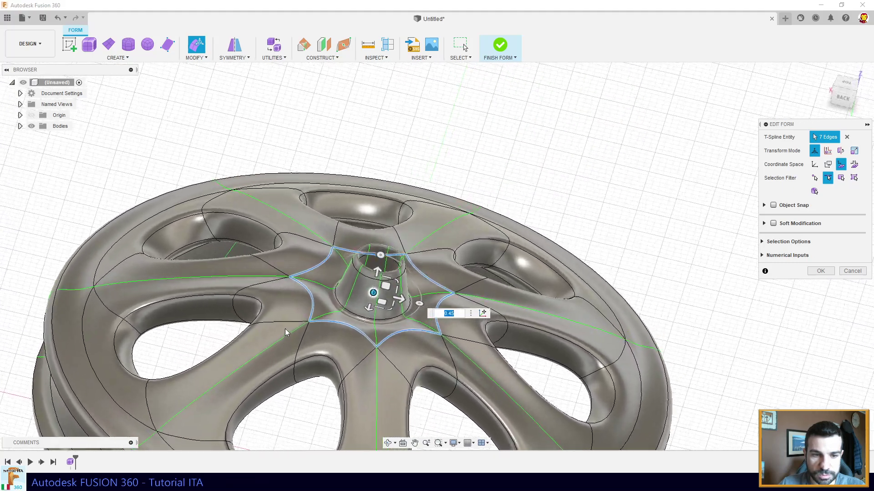
Reshape the inner tip edges of all spoke openings into rounded teardrops.
click(253, 311)
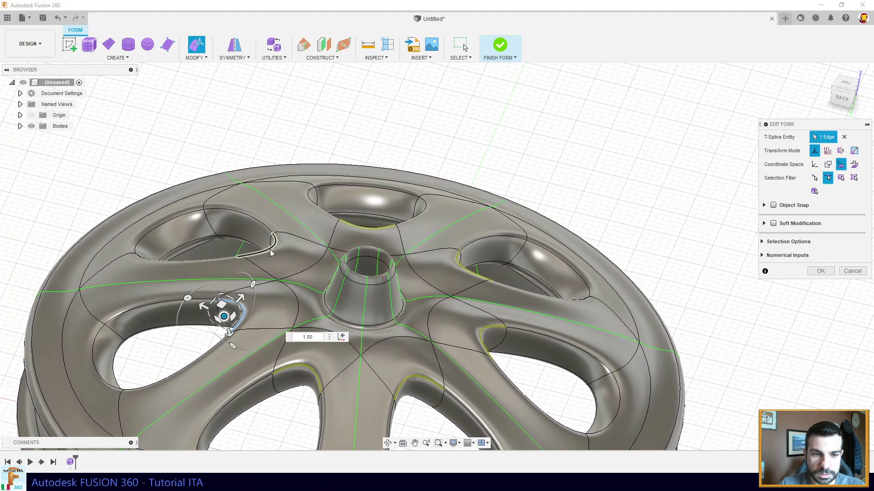
click(263, 240)
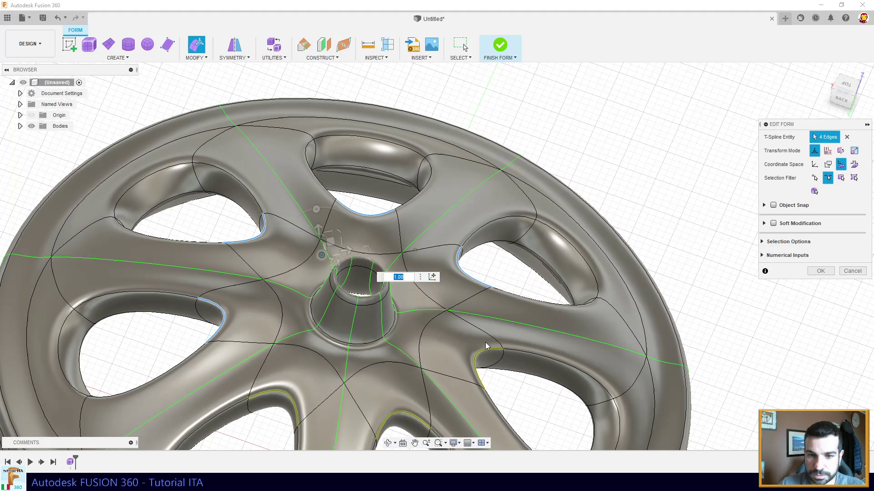
click(457, 330)
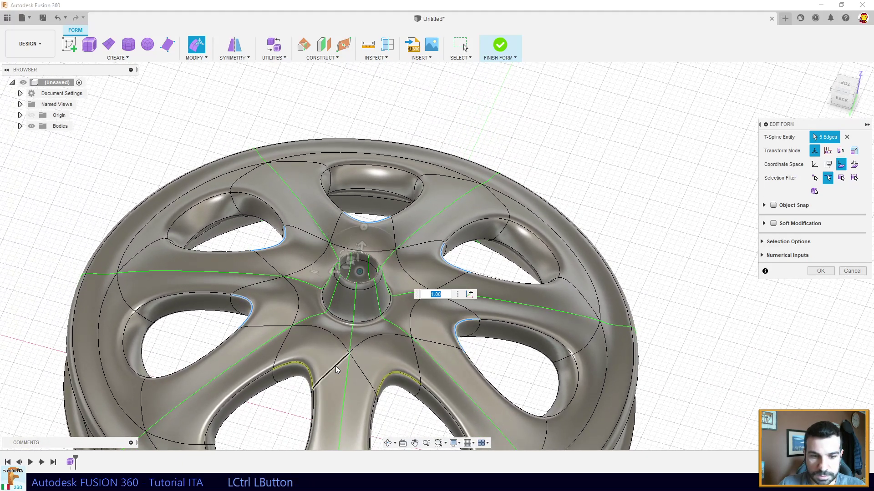
click(392, 375)
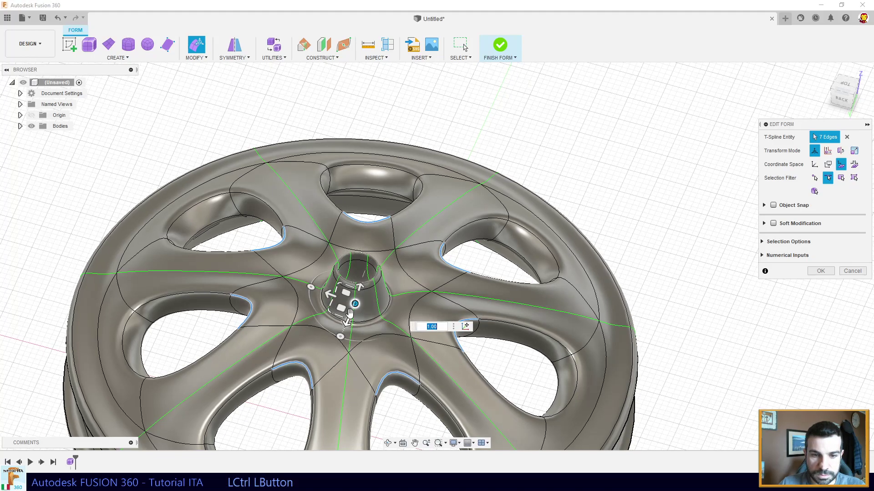
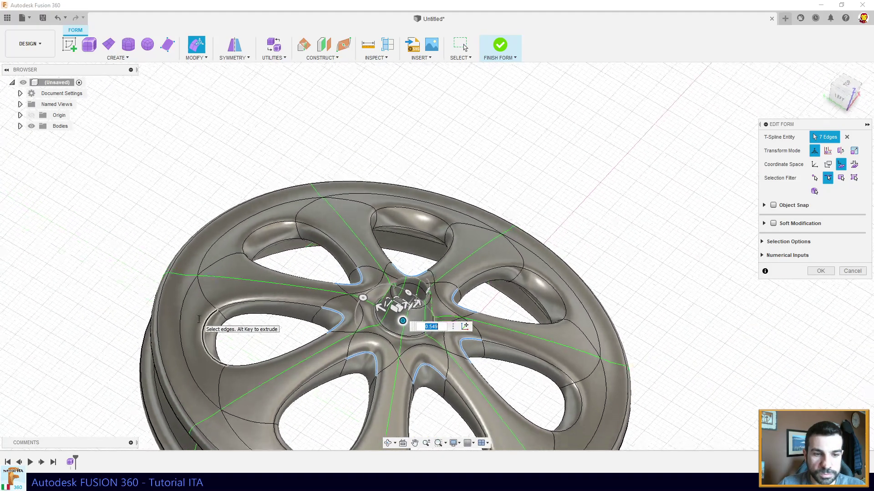
key(Return)
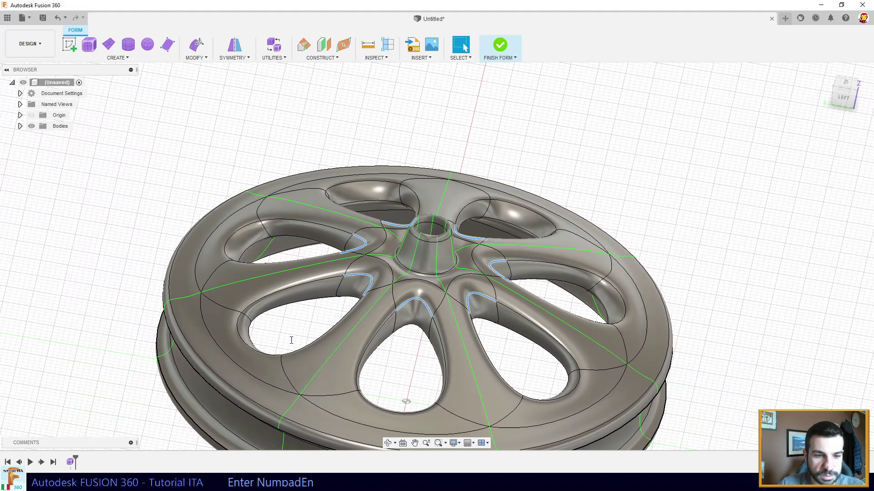
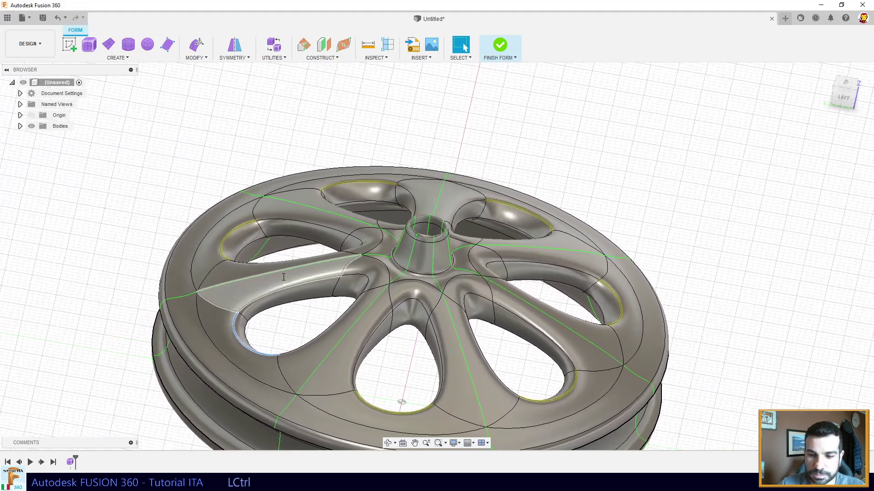
Adjust a spoke opening's outer rim edge, then view the inner rim circle from underneath.
click(205, 46)
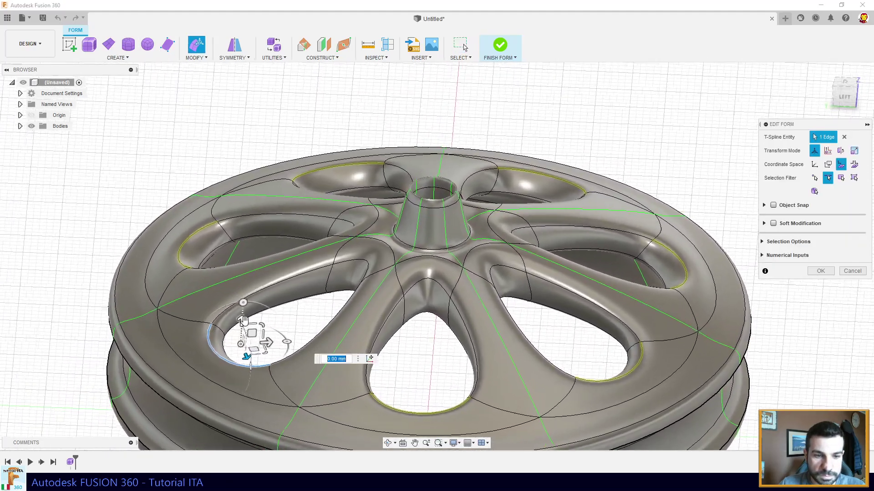
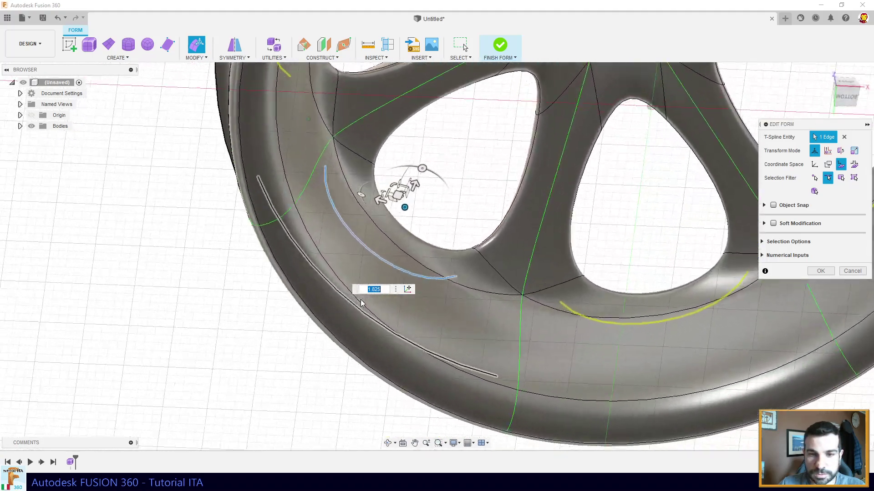
click(376, 253)
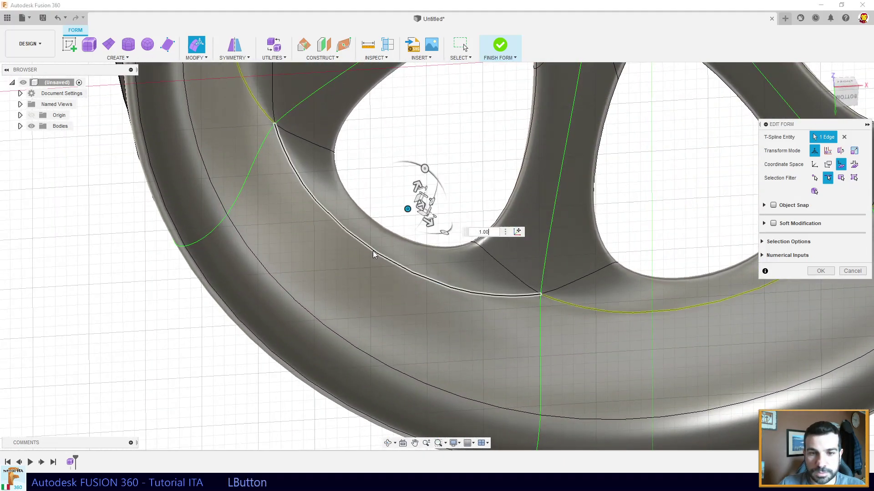
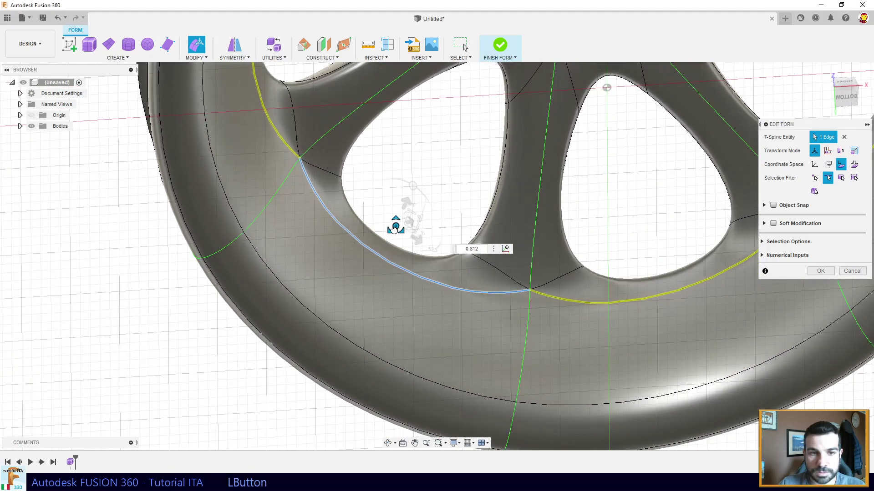
key(Escape)
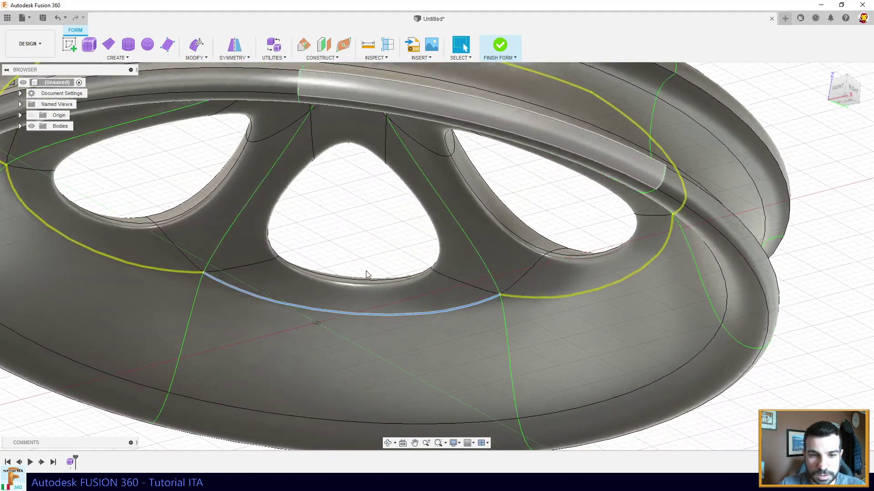
click(356, 284)
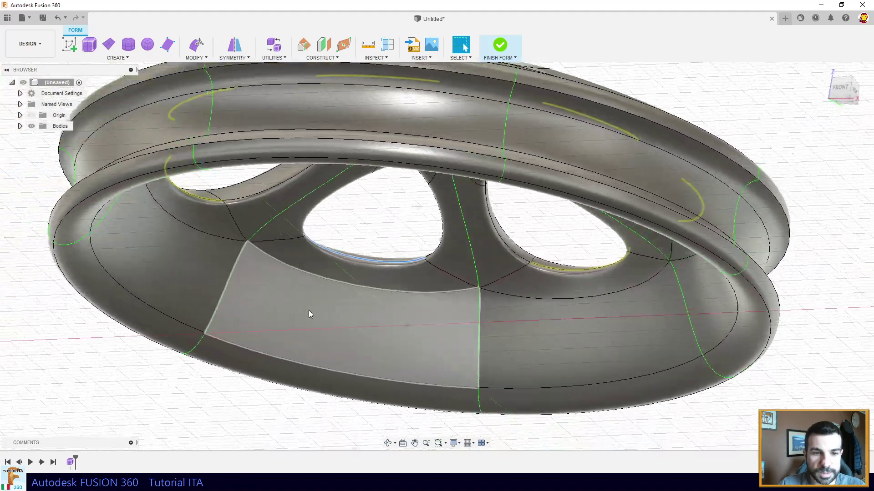
click(330, 280)
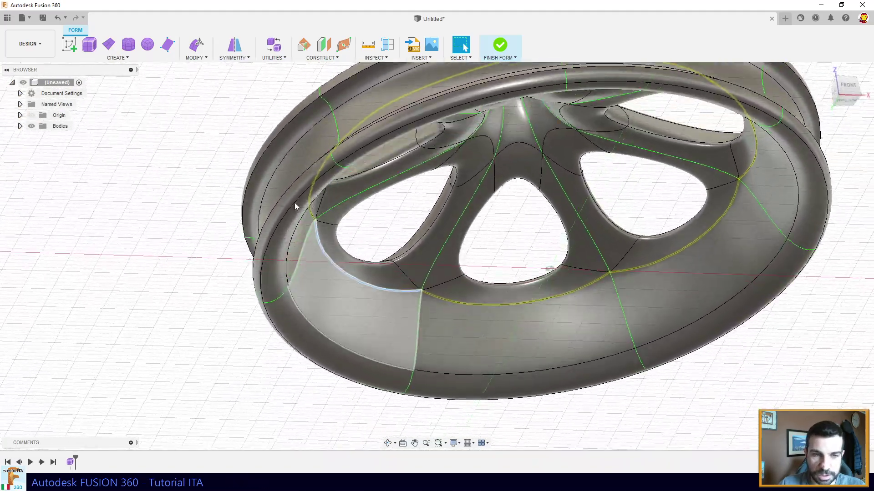
click(318, 260)
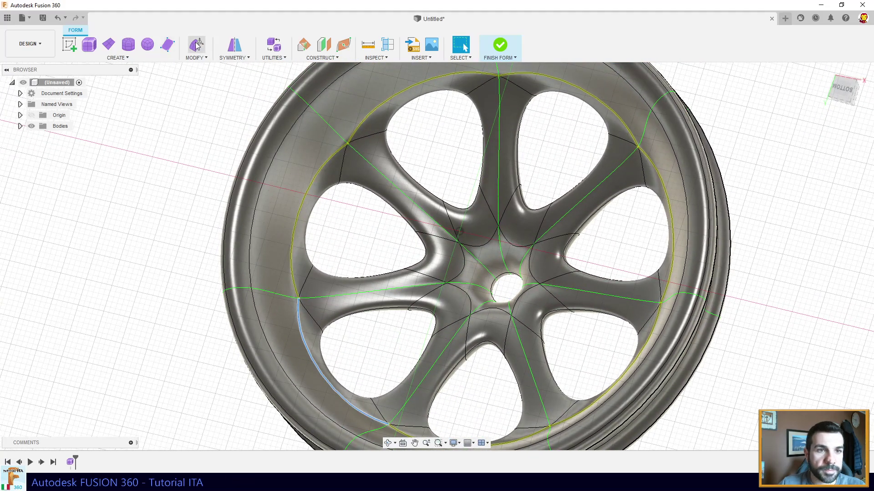
In Edit Form, select all seven edges of the inner rim circle as one ring.
click(198, 45)
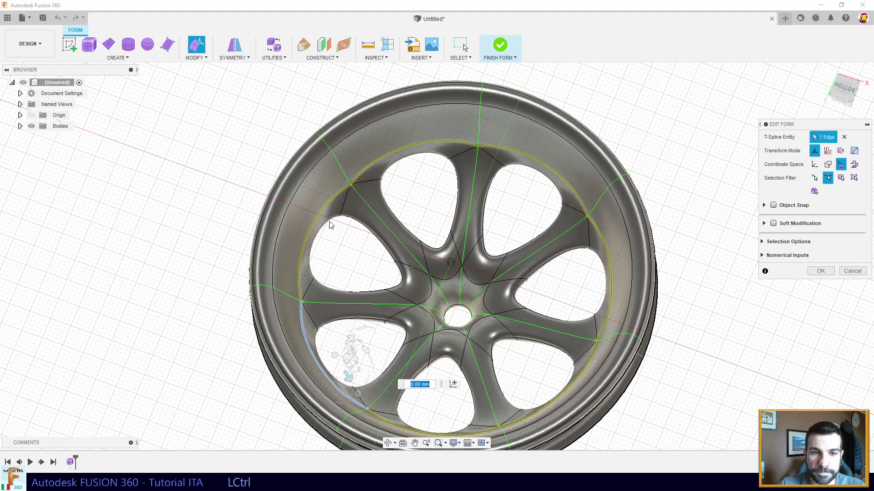
click(327, 211)
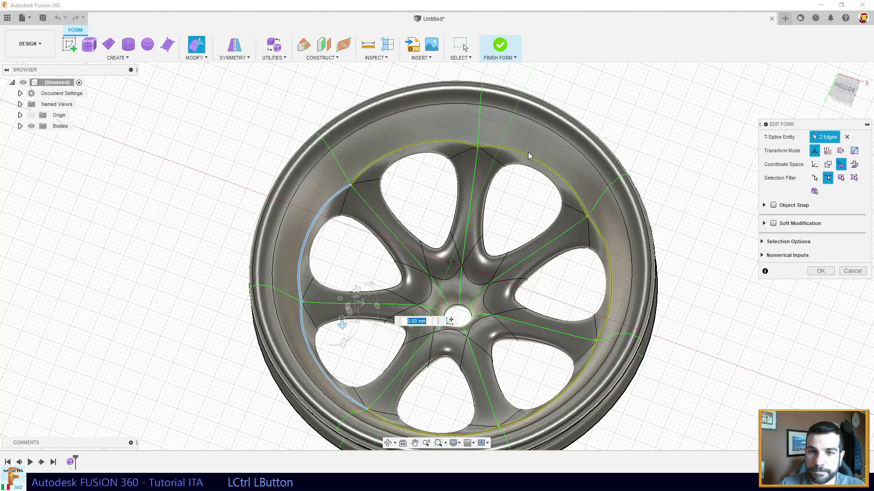
click(437, 143)
click(530, 156)
click(581, 267)
click(496, 345)
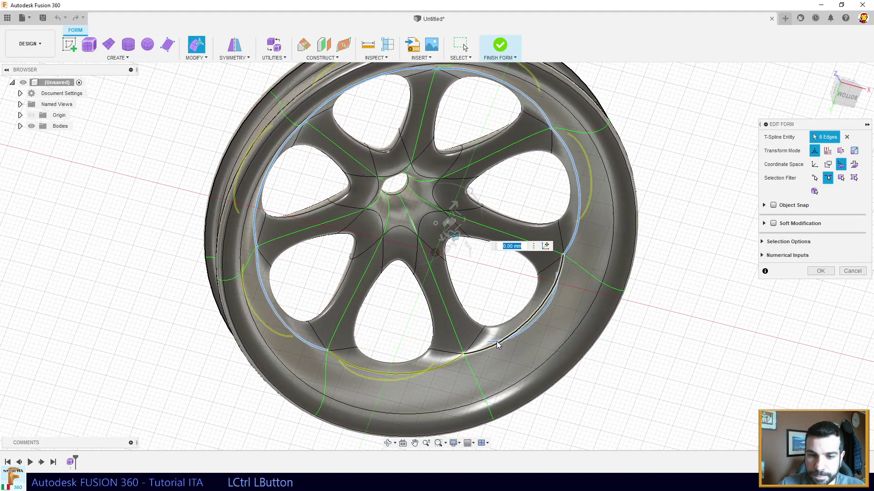
click(532, 328)
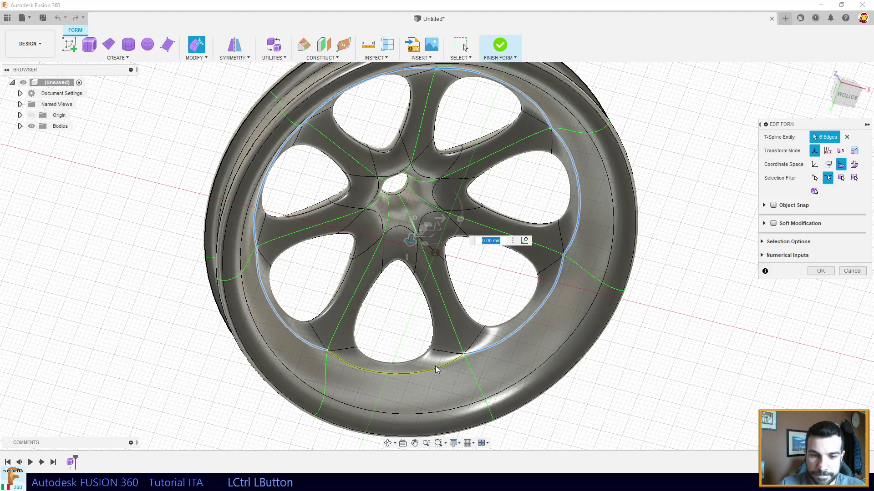
click(417, 375)
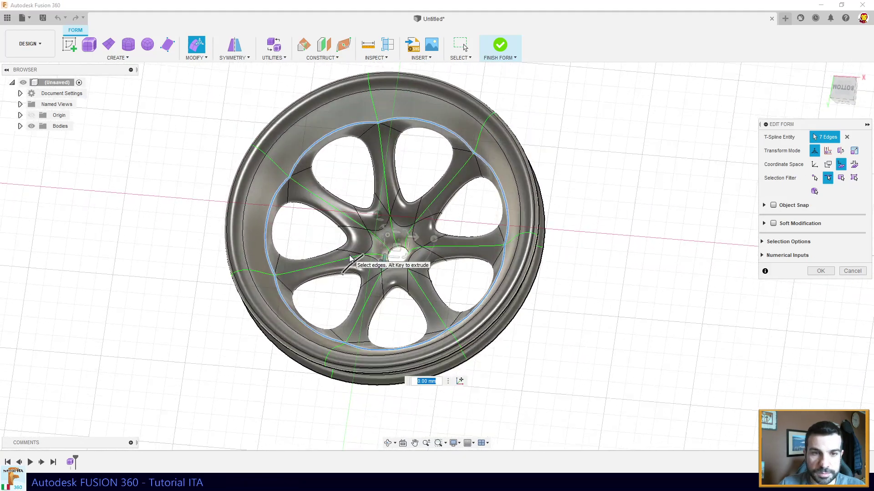
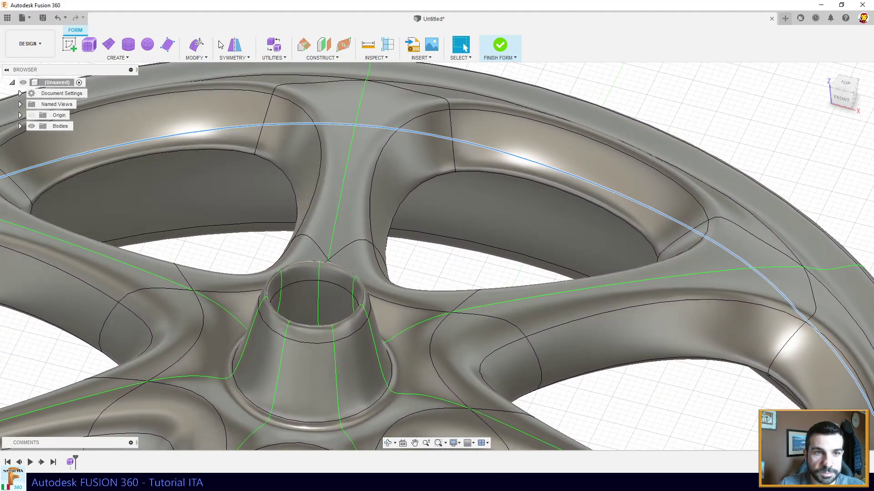
Apply Modify > Crease to the selected inner-rim edge loop and confirm it.
click(203, 62)
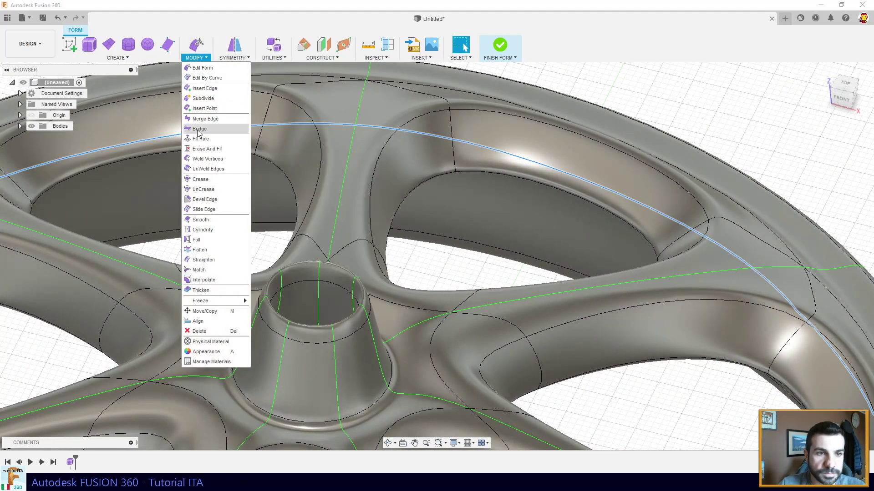
click(197, 184)
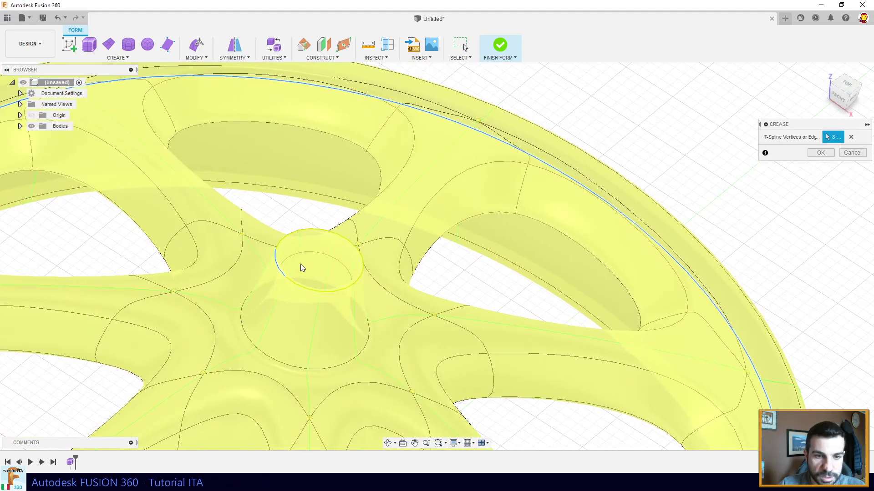
click(322, 255)
click(823, 157)
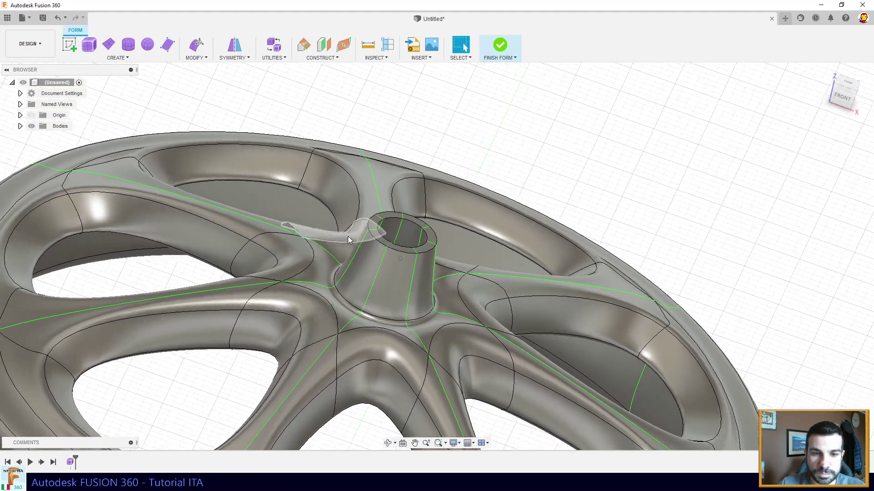
Edit Form on the hub's top ring face and drag it down about 6 mm.
click(203, 44)
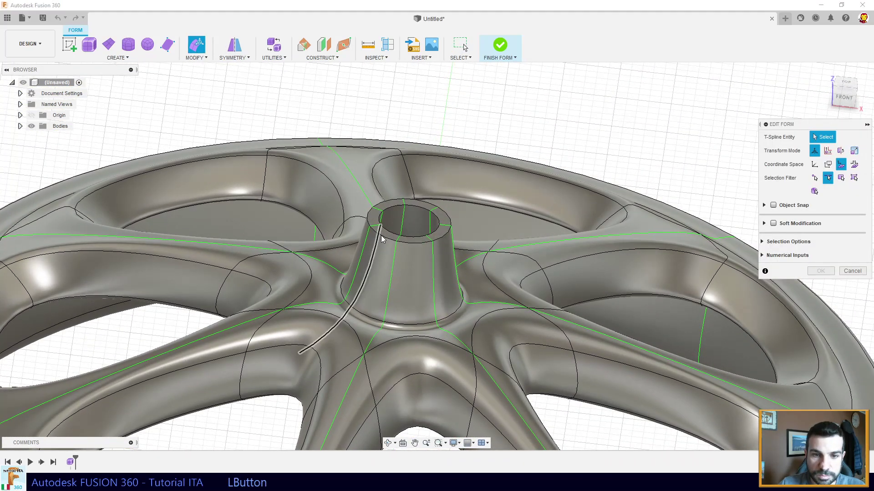
click(842, 179)
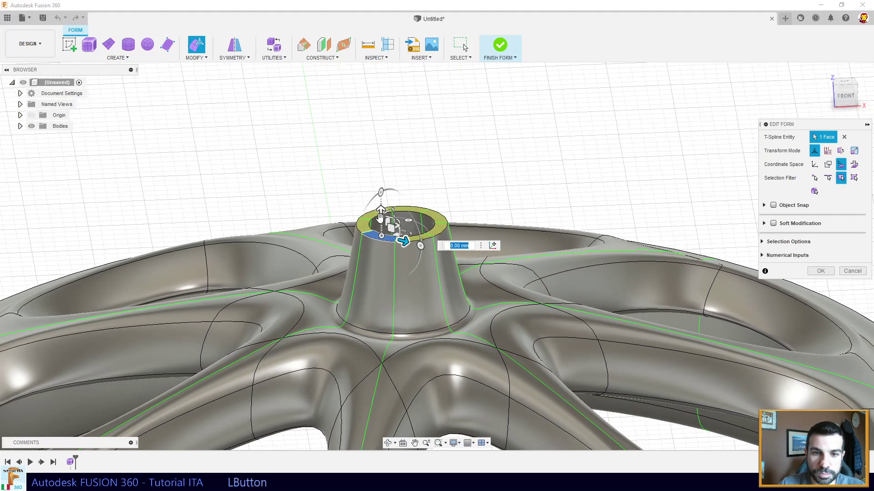
click(380, 216)
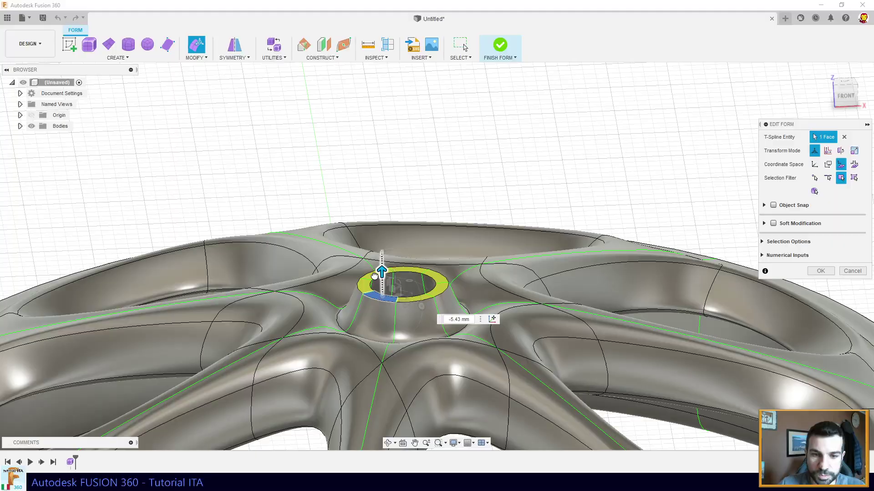
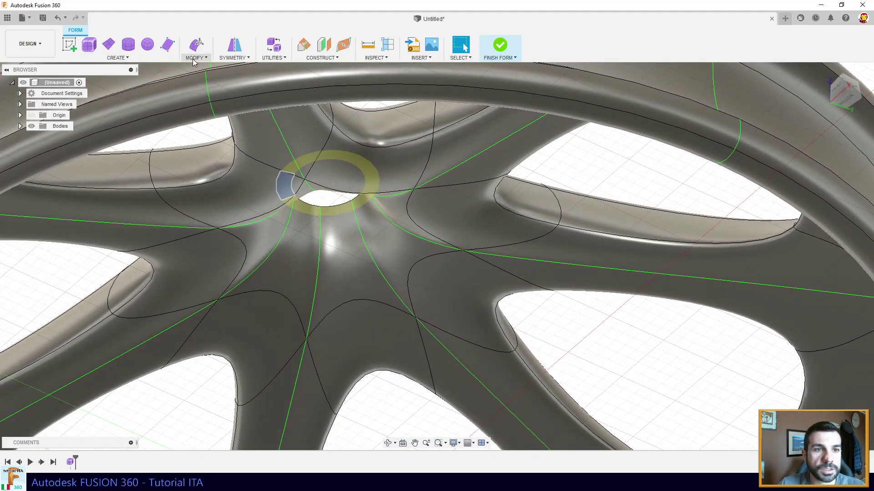
click(197, 63)
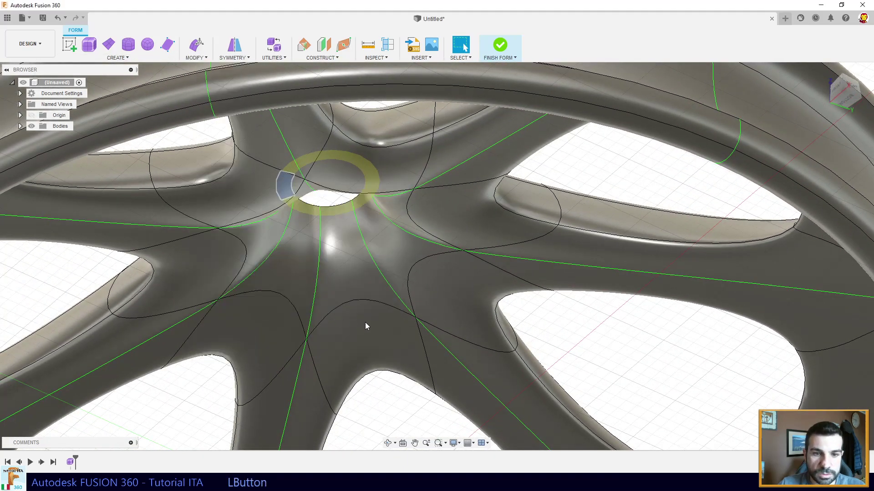